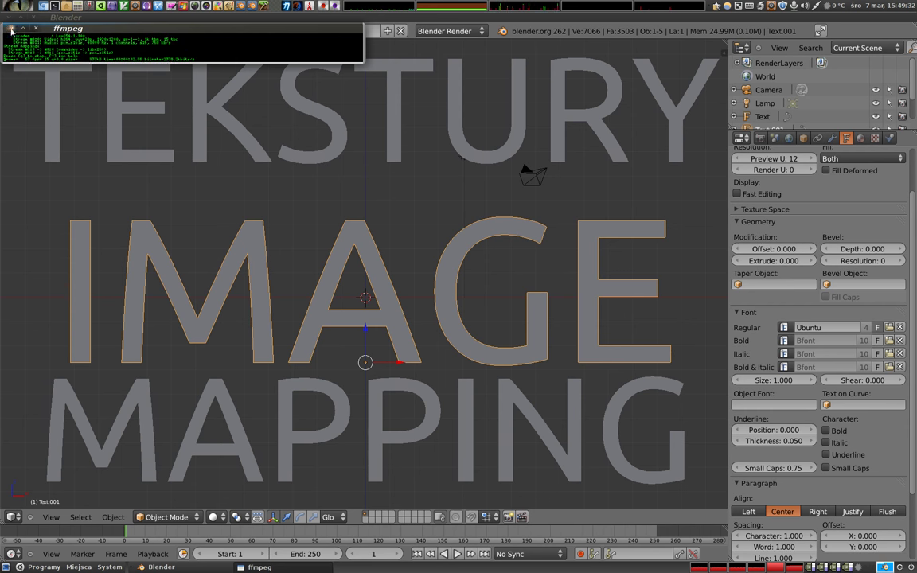
# - Delete the three intro title text objects, leaving only the camera and lamp, then begin adding a plane
pyautogui.rightClick(395, 156)
pyautogui.press('x')
pyautogui.rightClick(374, 263)
pyautogui.press('x')
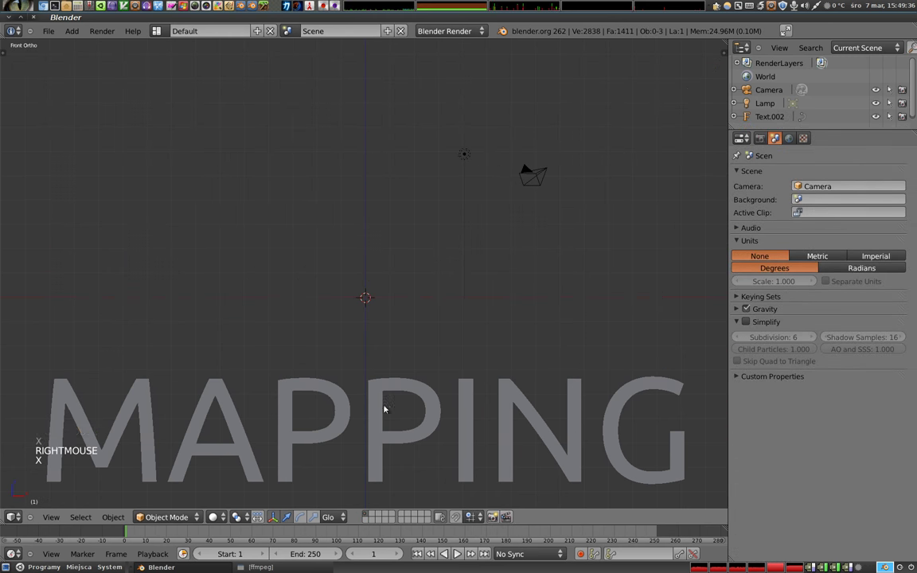
pyautogui.rightClick(379, 405)
pyautogui.press('x')
pyautogui.press('shift+a')
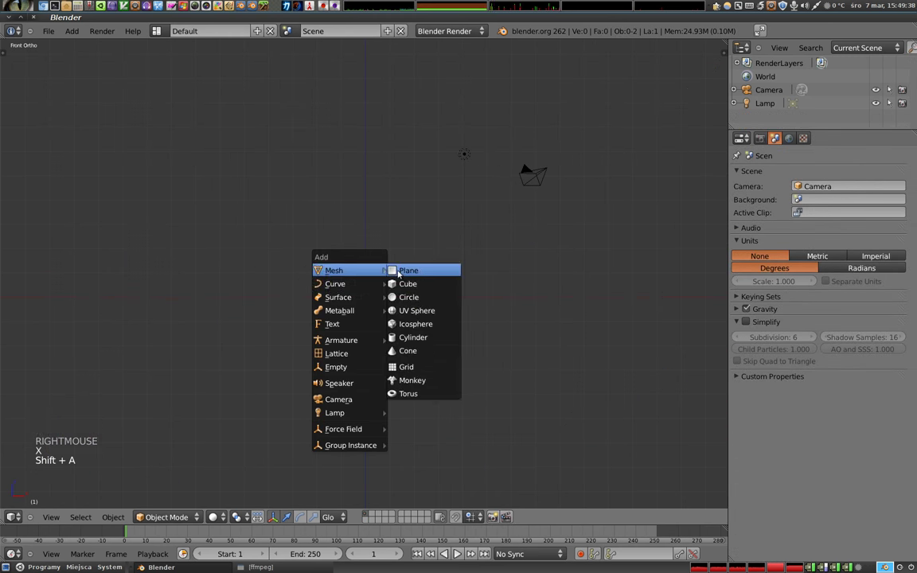